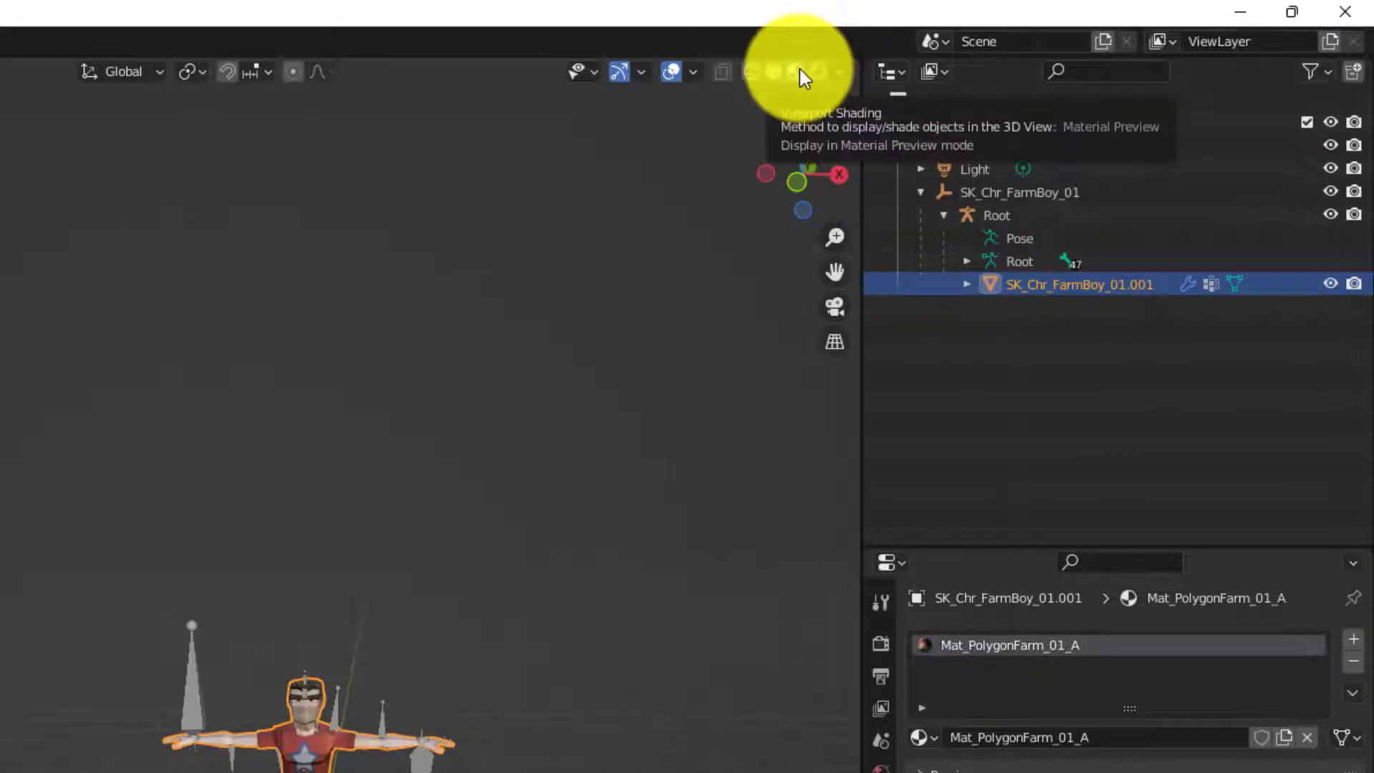
Select the SK_Chr_FarmBoy_01 parent object in the Outliner
left_click_drag(1105, 229, 1033, 336)
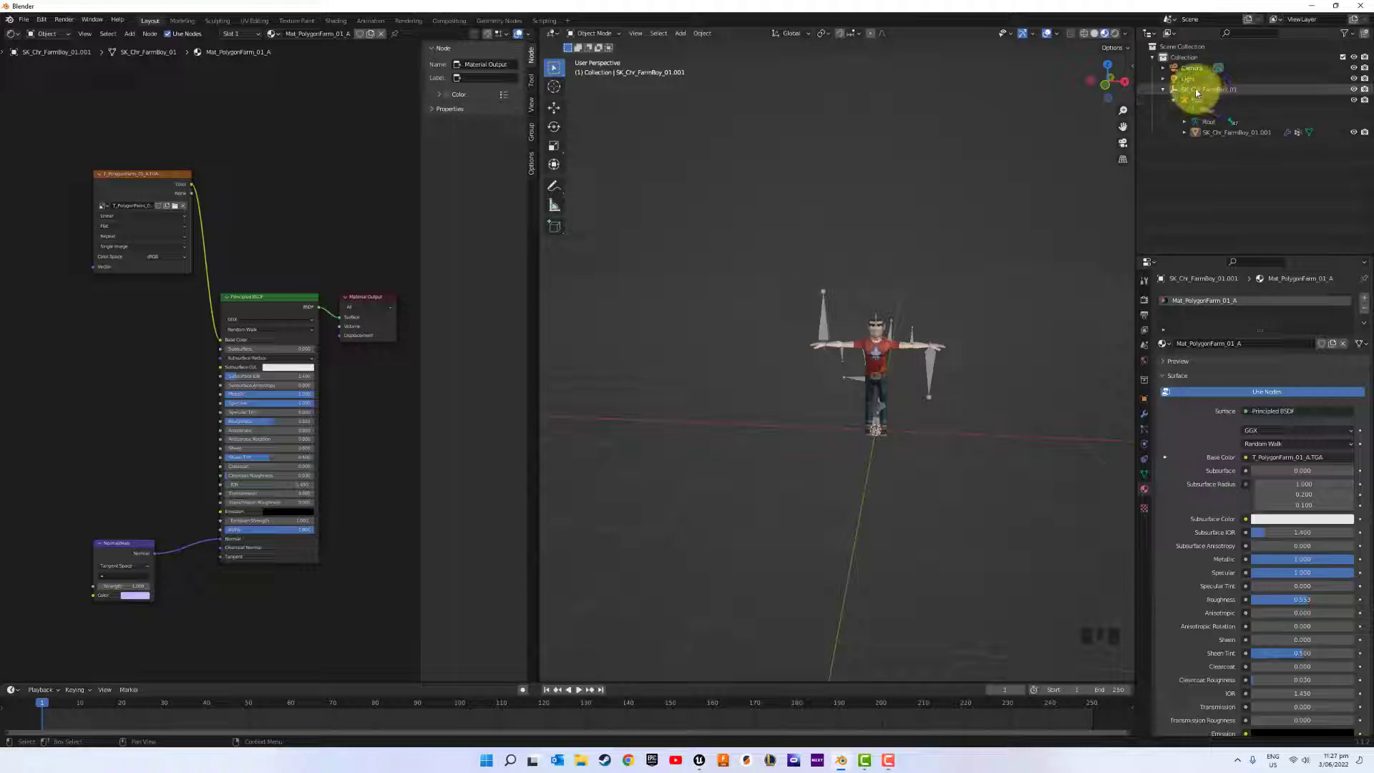
left_click(1195, 93)
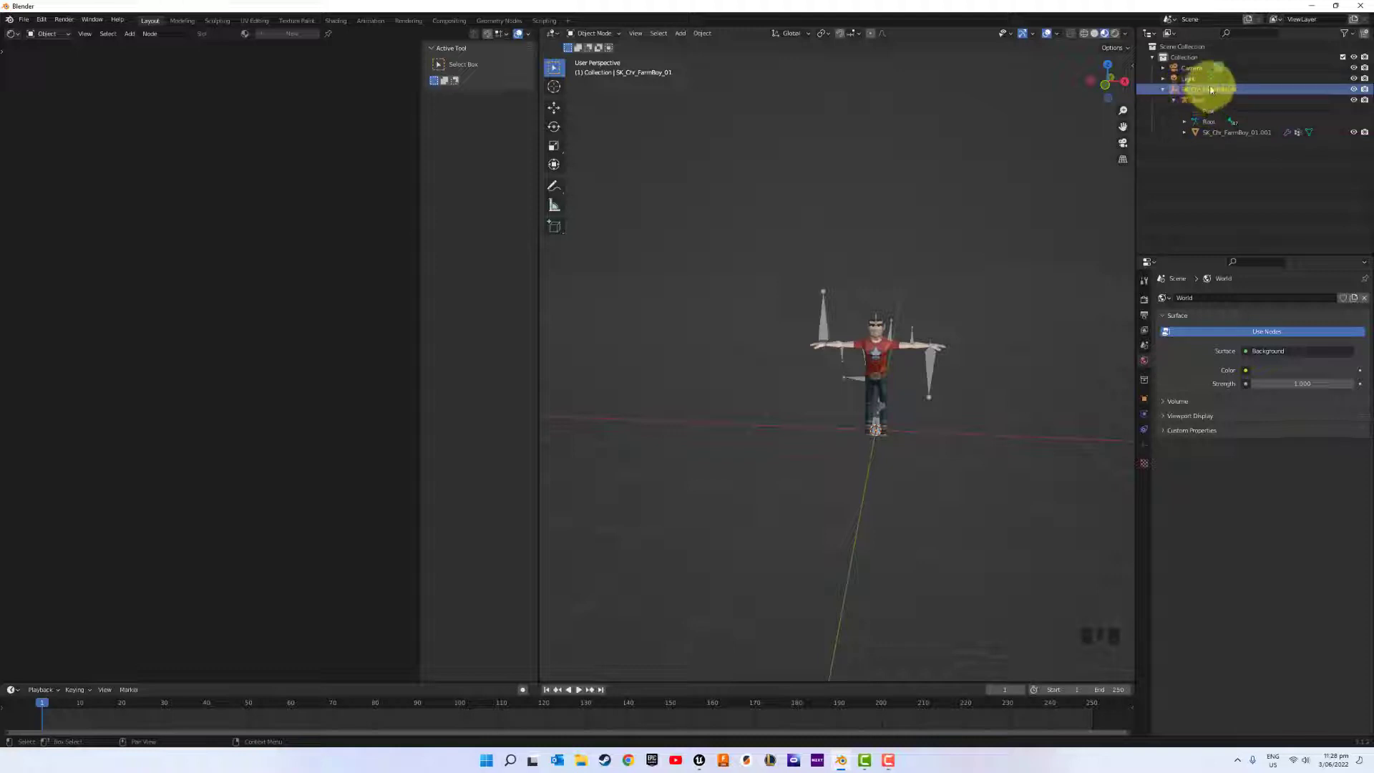
Delete the SK_Chr_FarmBoy_01 empty and select the Root armature now sitting beside the mesh
left_click(1210, 87)
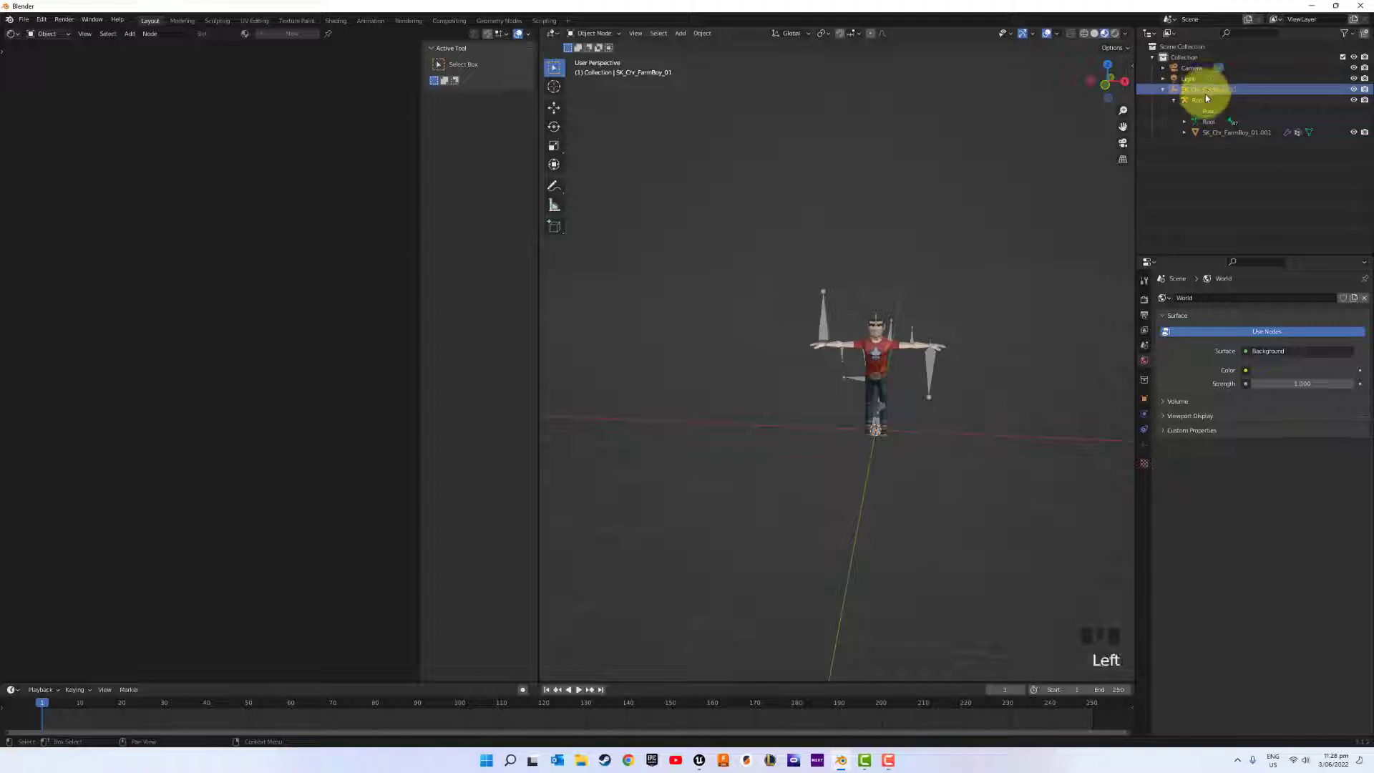
key("Delete")
scroll("down", 3)
scroll("up", 3)
scroll("down", 3)
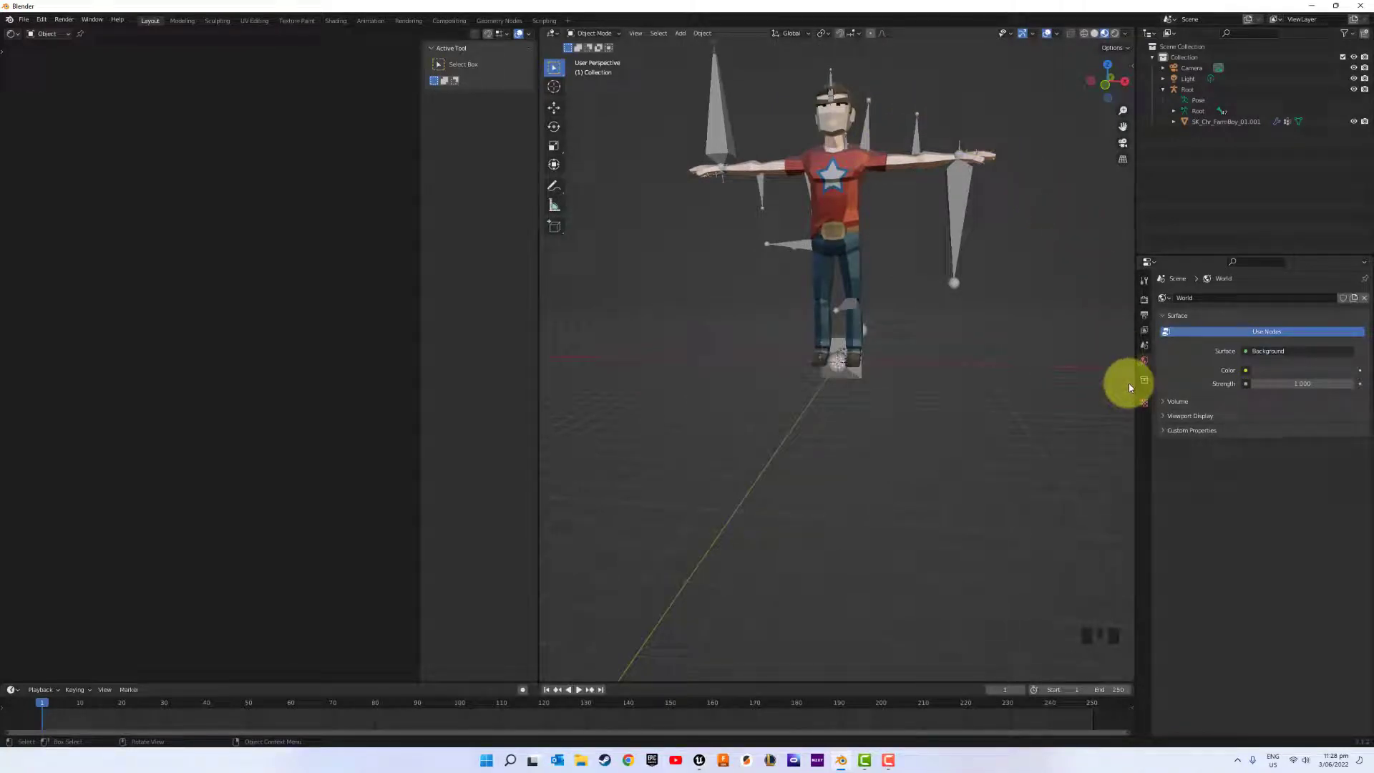
left_click(1185, 88)
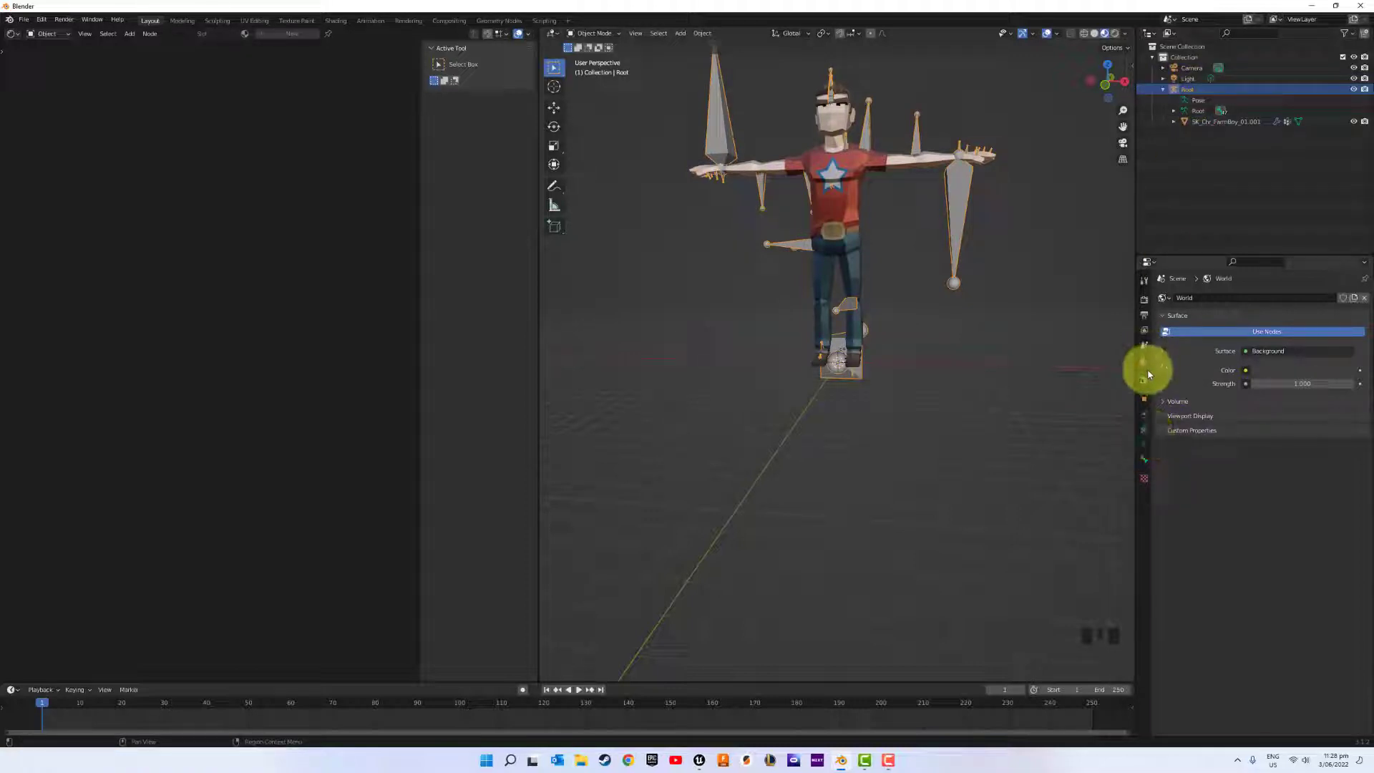
Nudge the viewport closer to the rigged farm boy character
left_click_drag(1166, 355, 1152, 344)
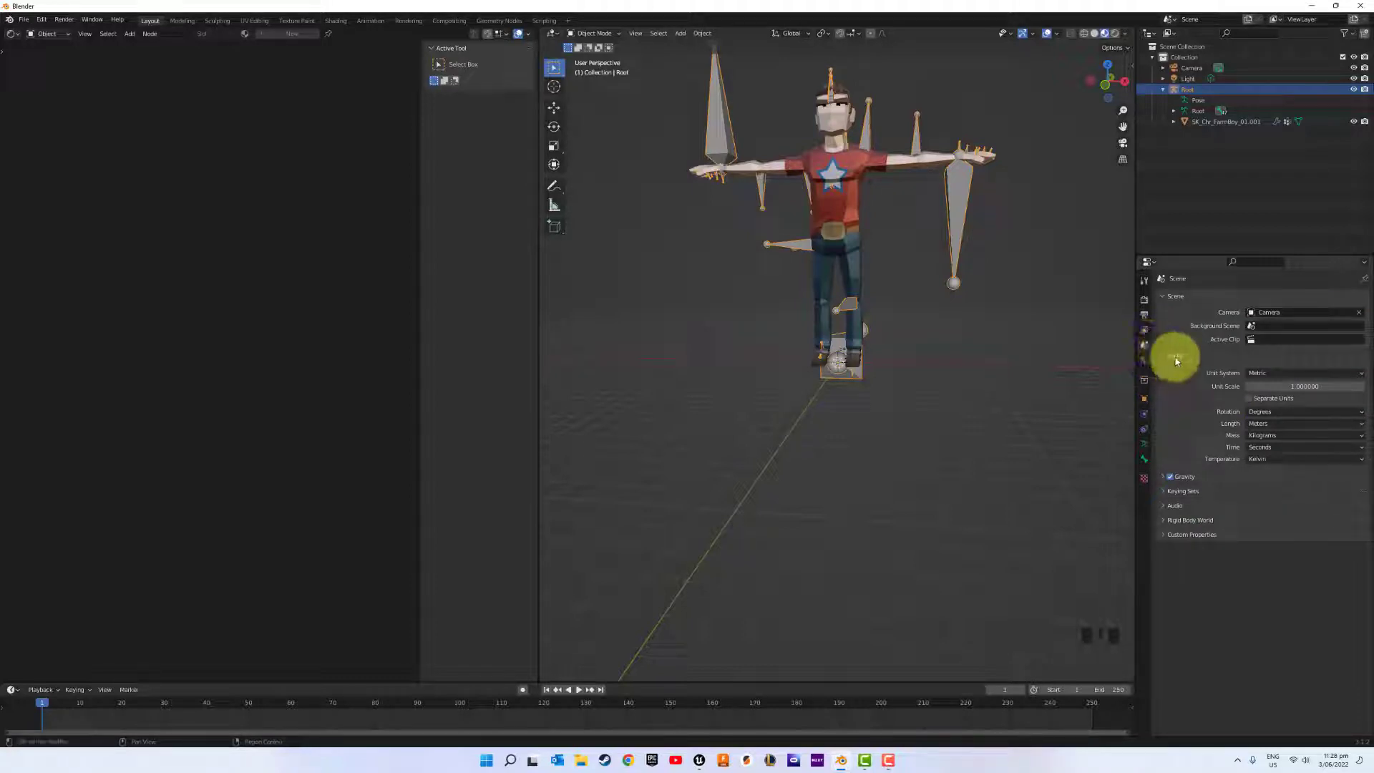
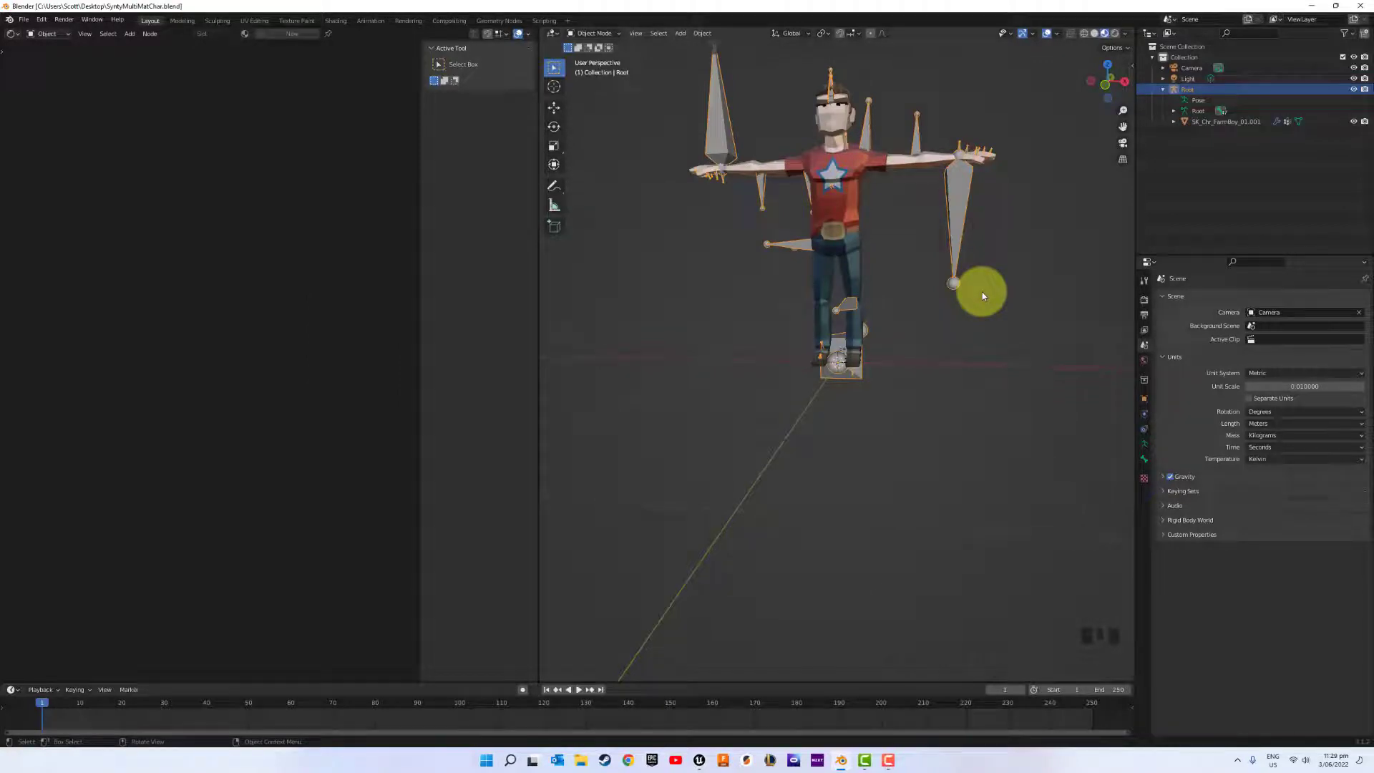
Select the farm boy mesh and switch it into Edit Mode
left_click_drag(984, 289, 1004, 311)
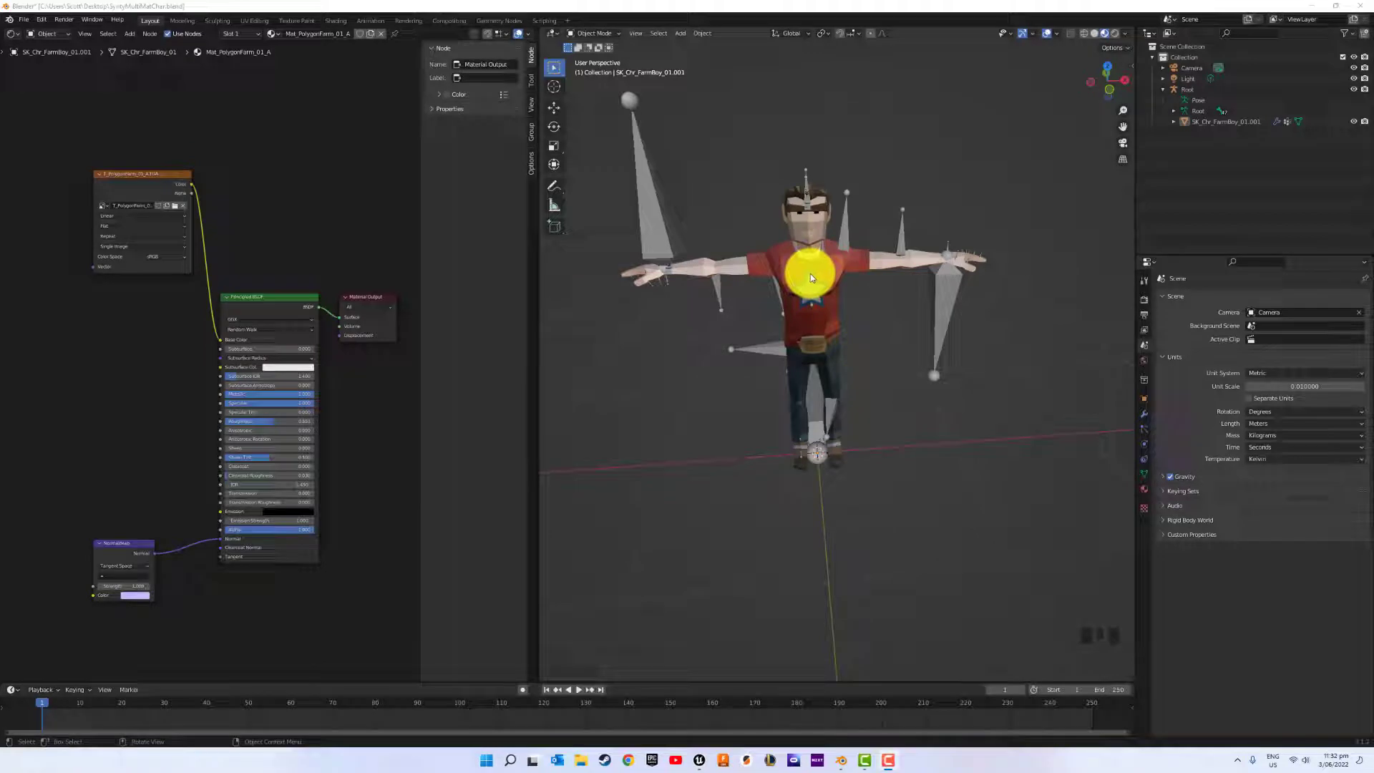
left_click(813, 275)
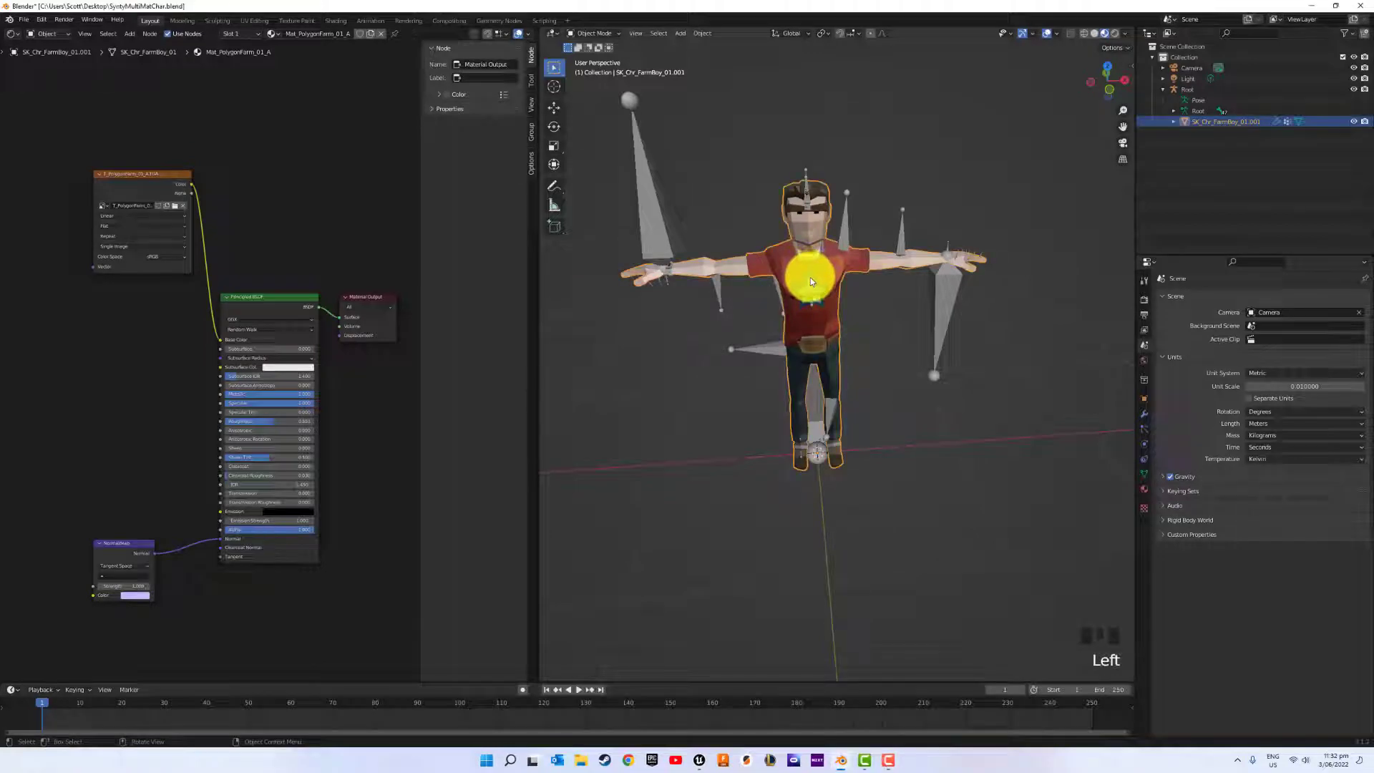
key("Tab")
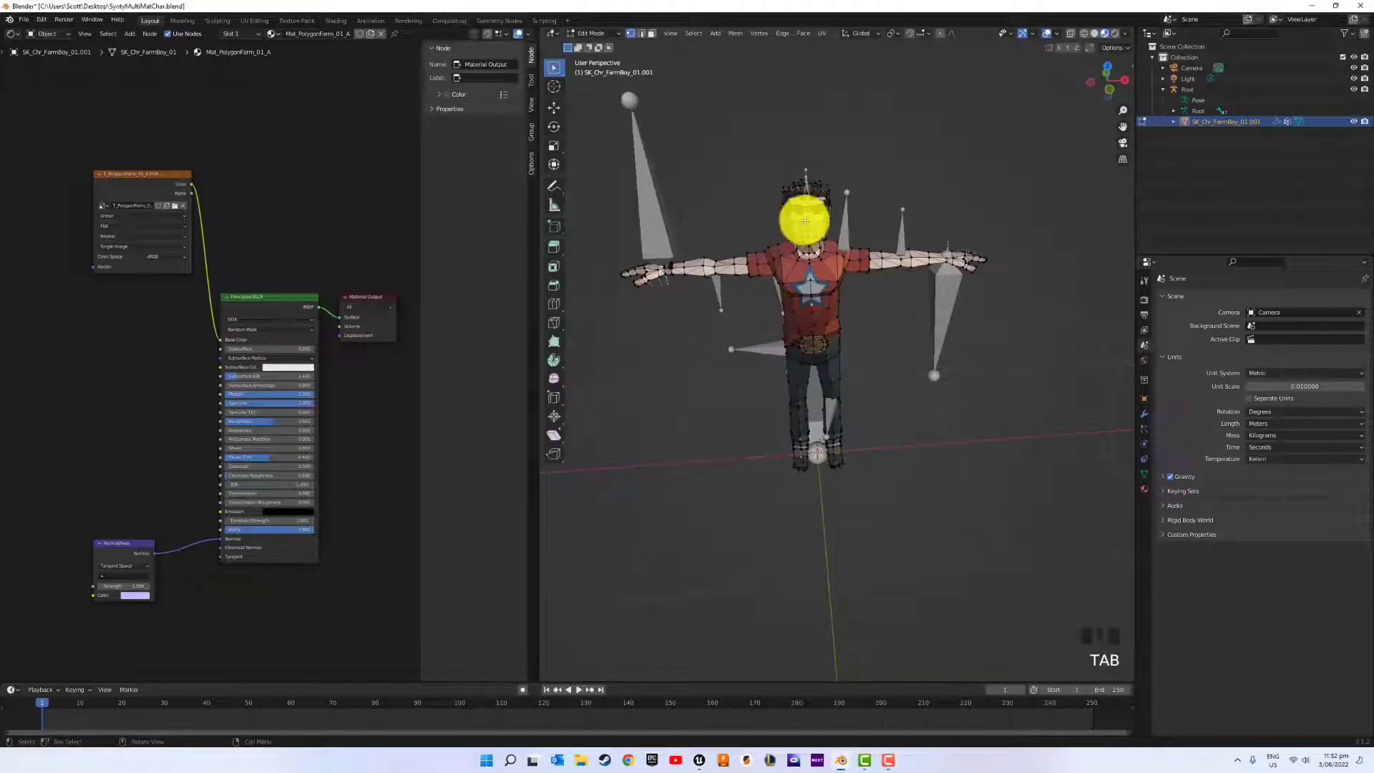
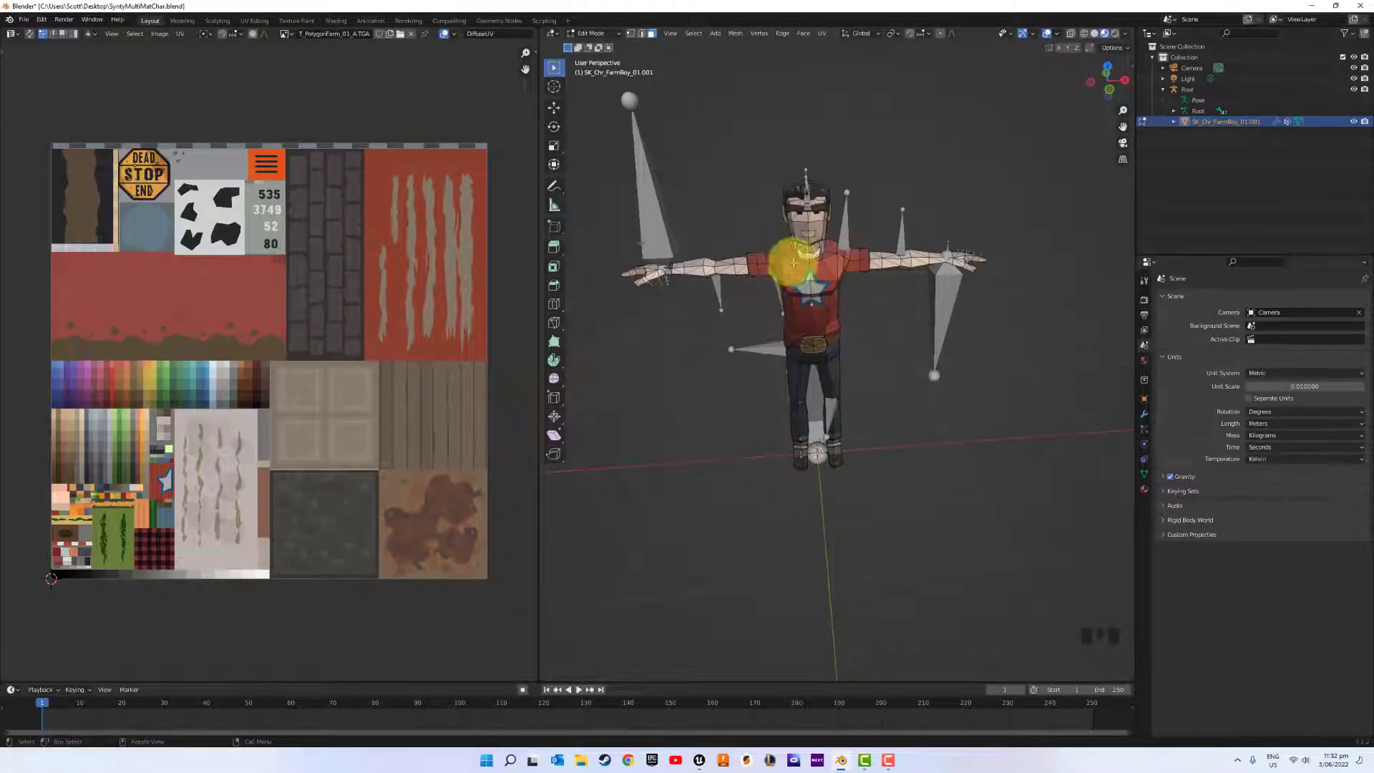
Select the whole mesh and display its UVs over the T_PolygonFarm_01_A.TGA atlas with UV Sync Selection
key("a")
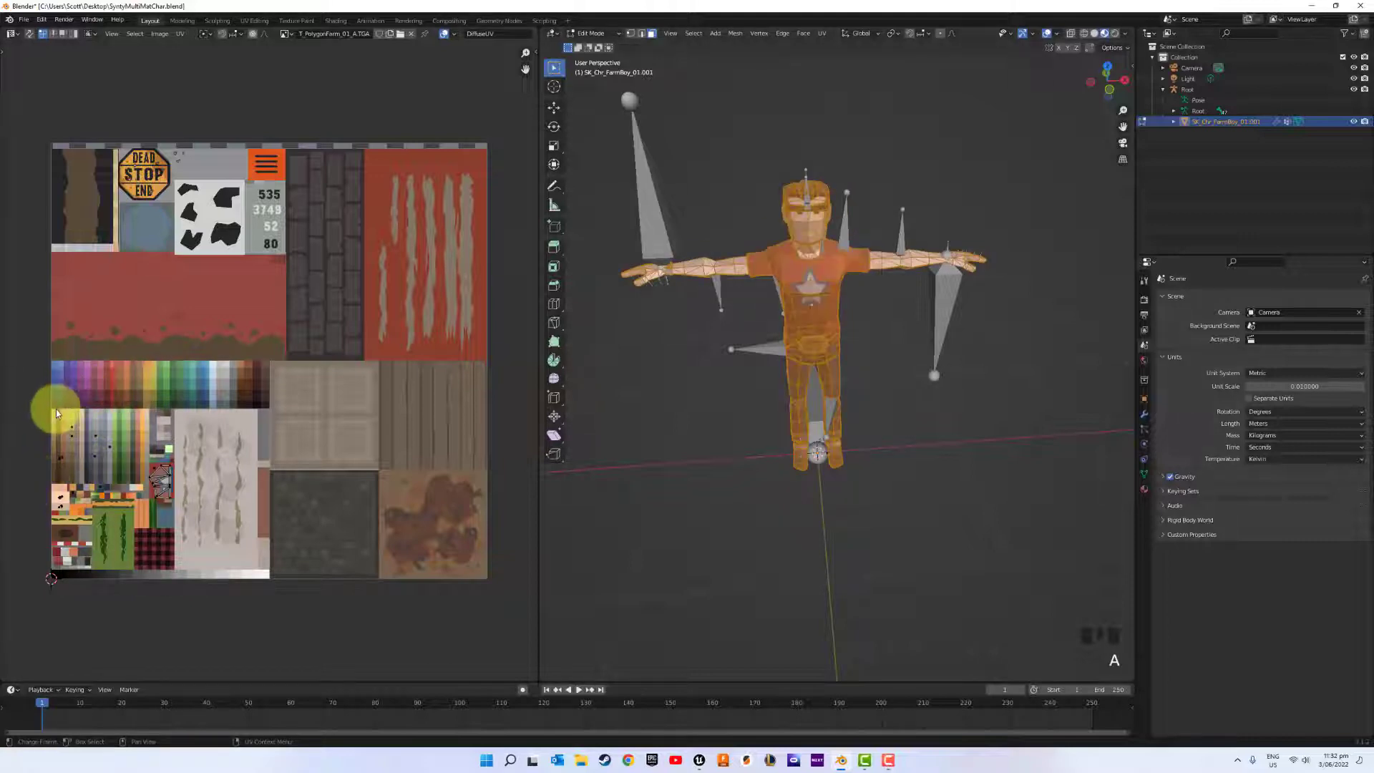
left_click(91, 438)
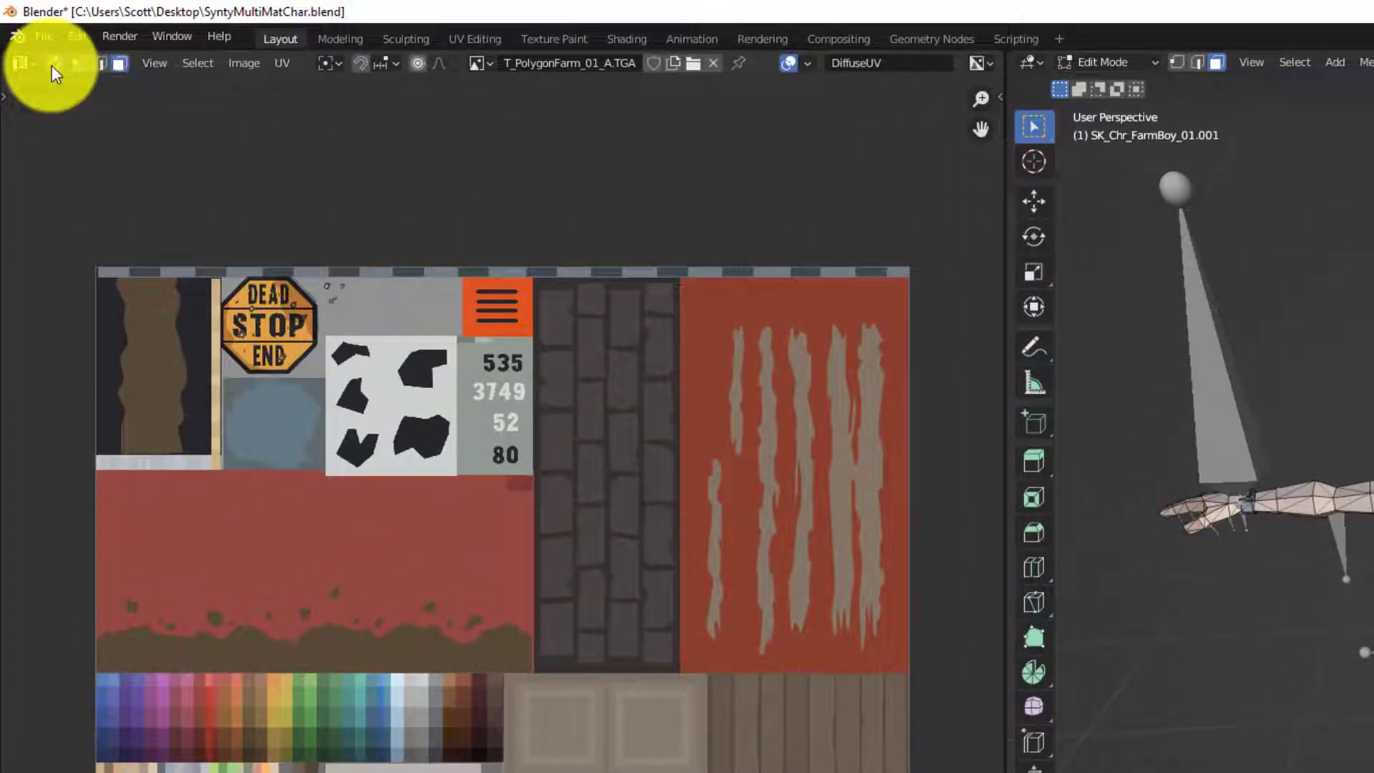
left_click(79, 439)
left_click(75, 429)
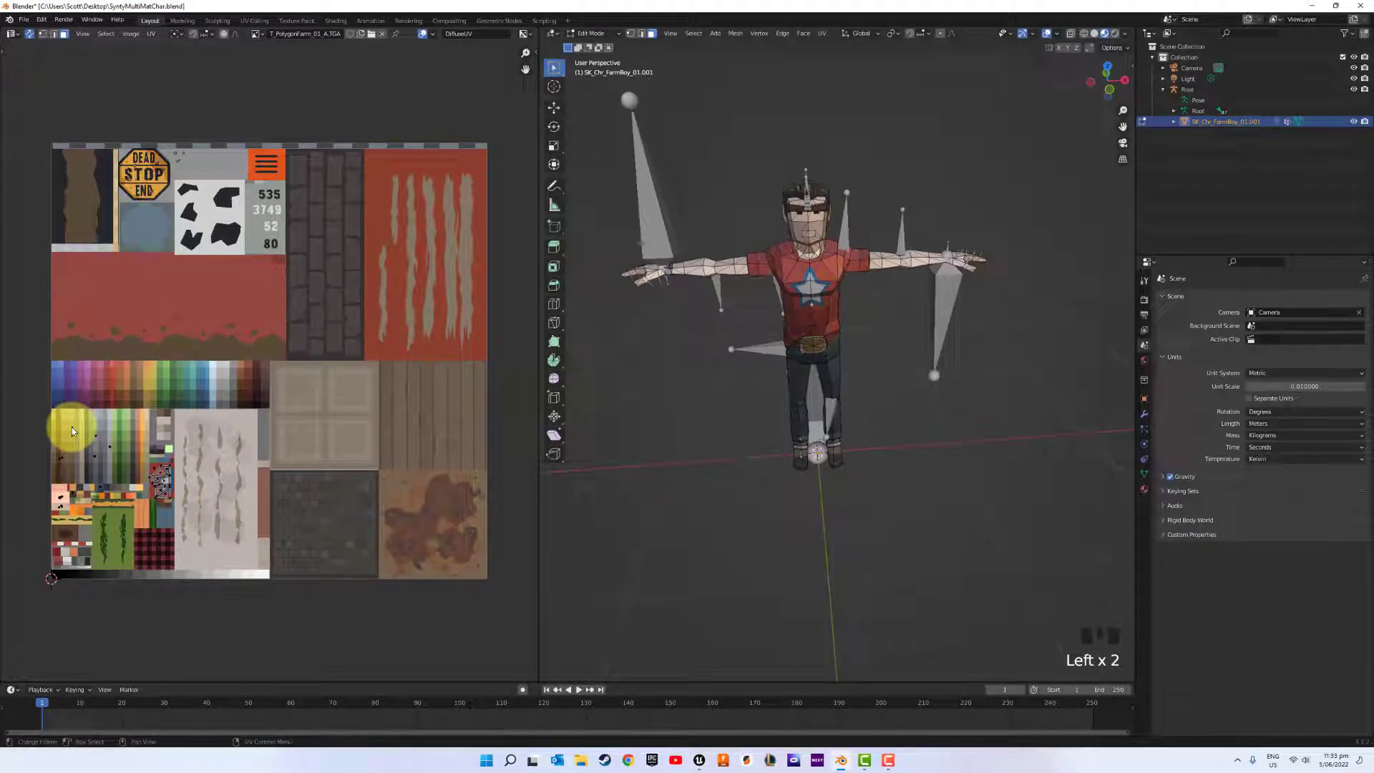
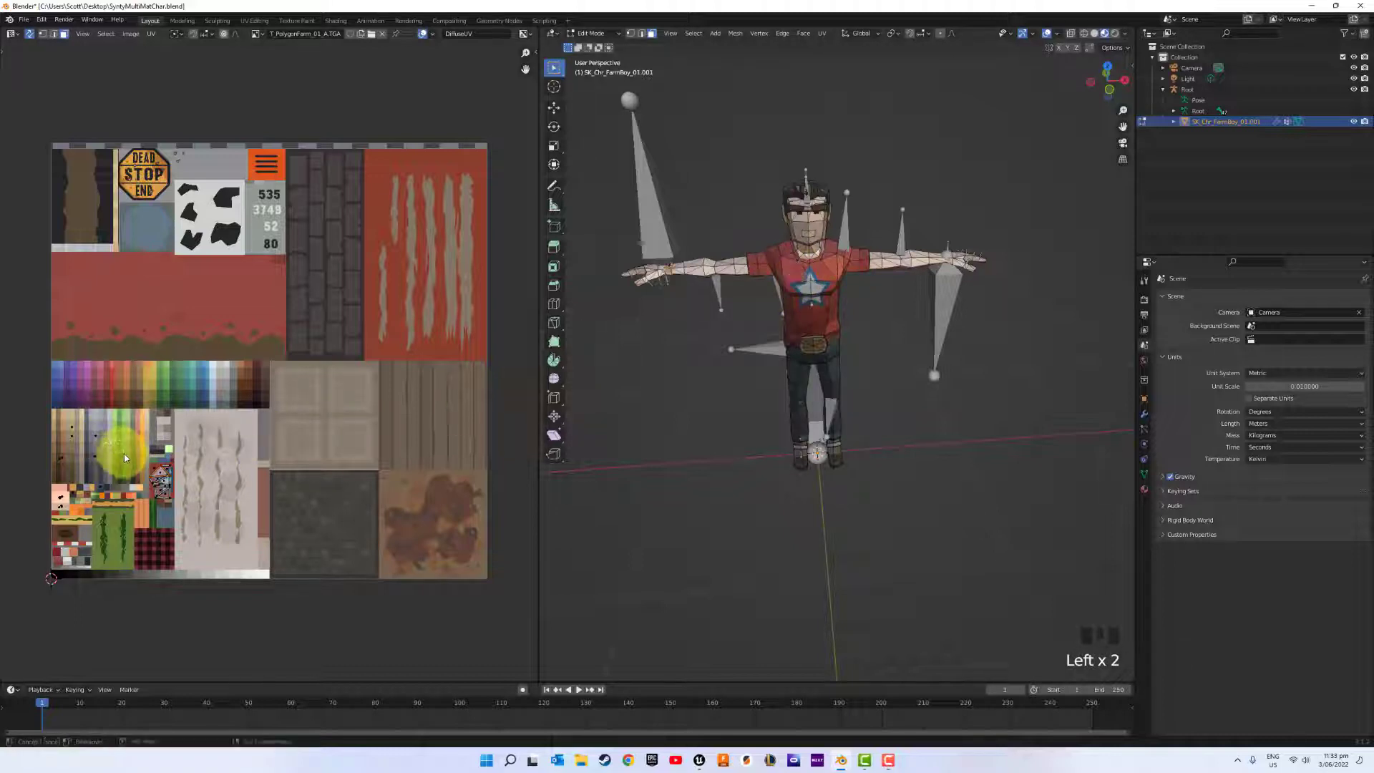
Drag across the UV editor toward the File menu area
left_click_drag(109, 443, 372, 404)
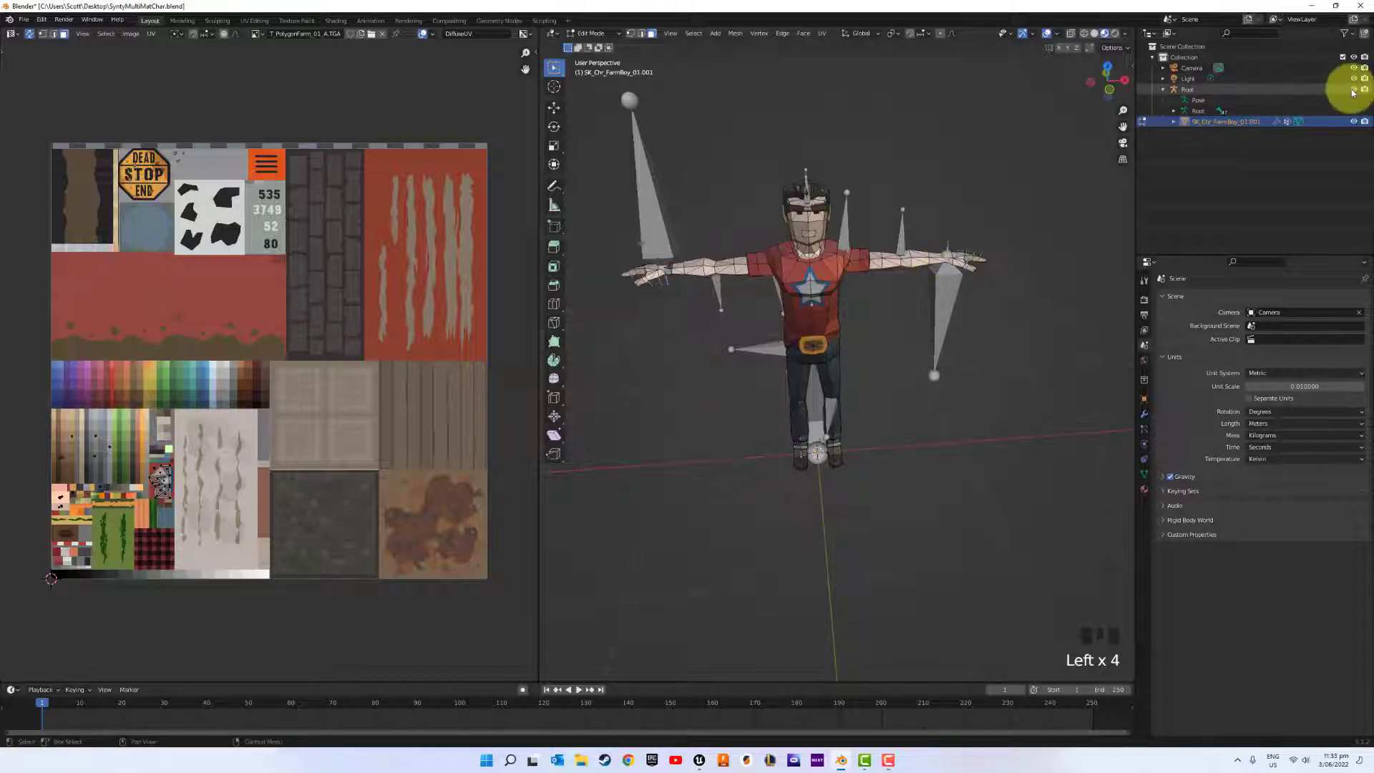
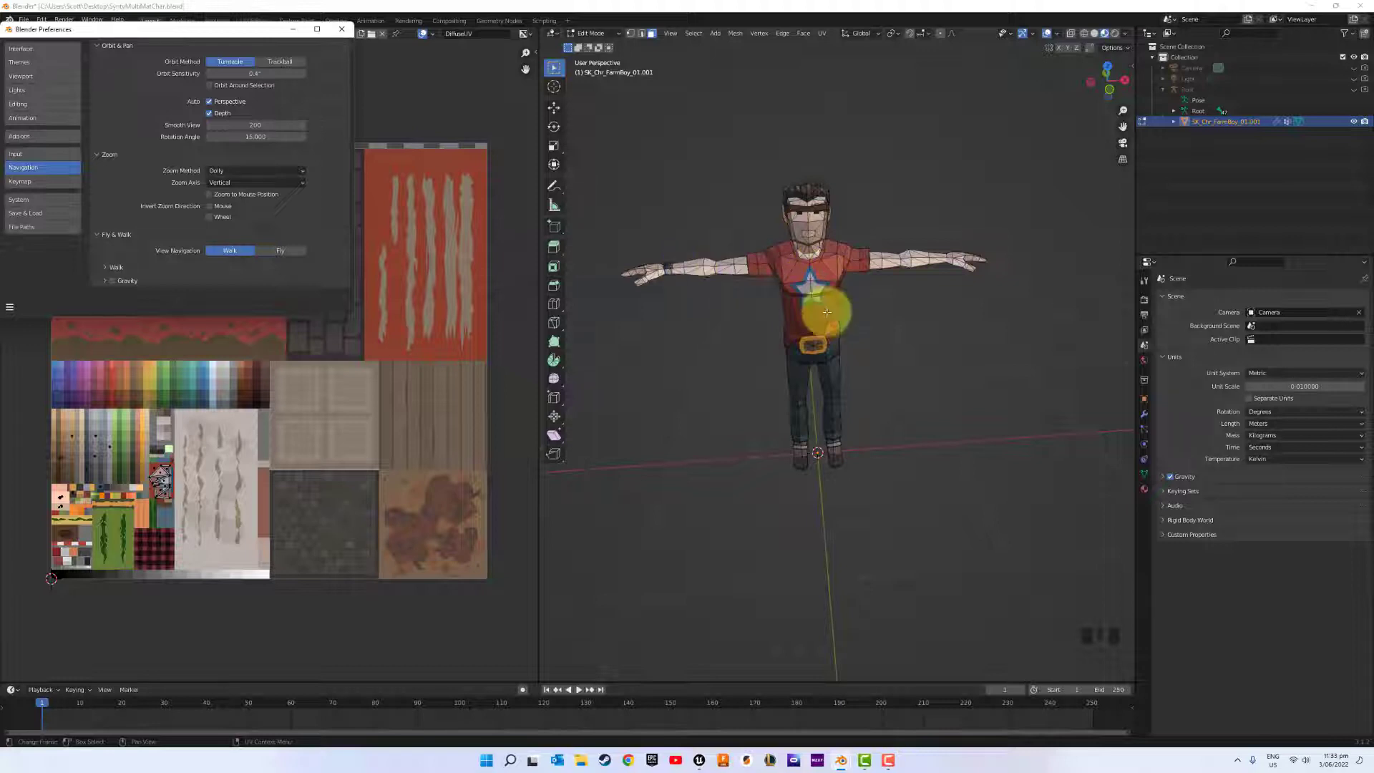
Zoom the viewport in to the character's belt and pick a piece there
scroll("up", 3)
scroll("up", 3)
left_click(1071, 234)
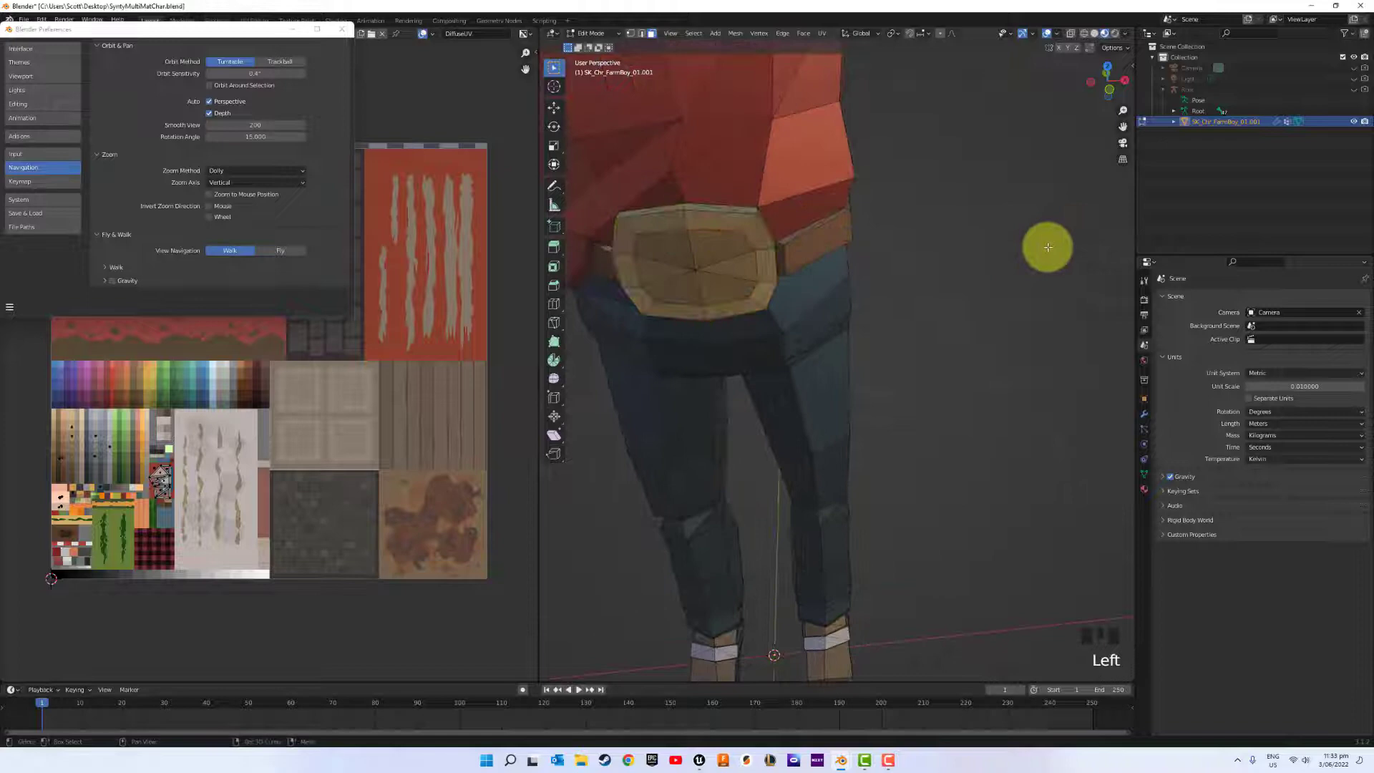